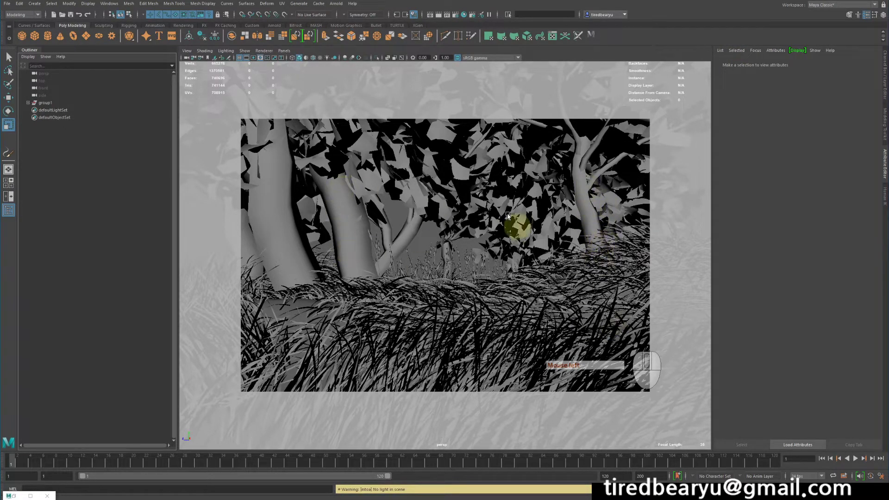
- Bring up the Arnold render settings with the Environment section and Atmosphere slot visible
{"action": "left_click", "coordinate": [518, 282]}
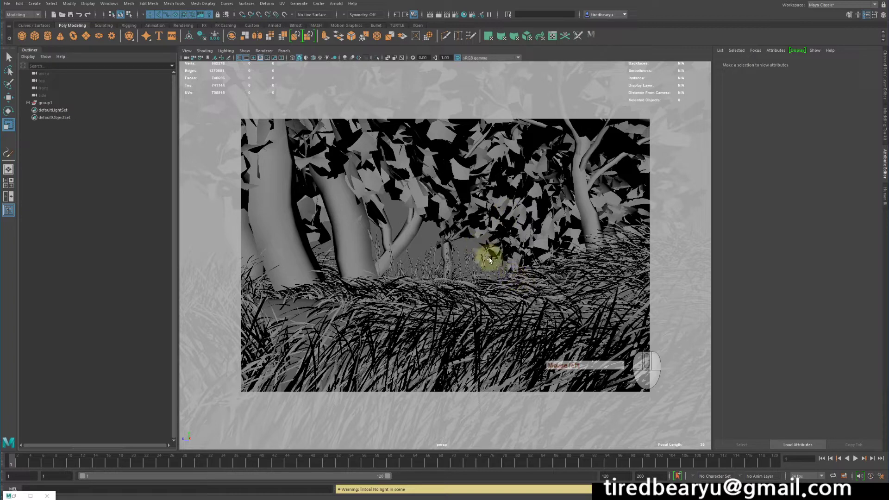
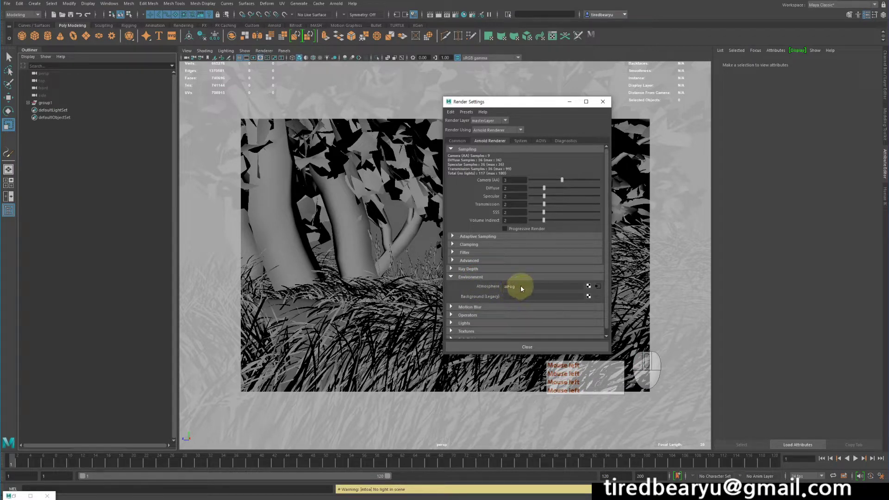
- Break the existing fog connection on the Atmosphere slot and launch Arnold RenderView
{"action": "right_click", "coordinate": [488, 287]}
{"action": "left_click", "coordinate": [526, 305]}
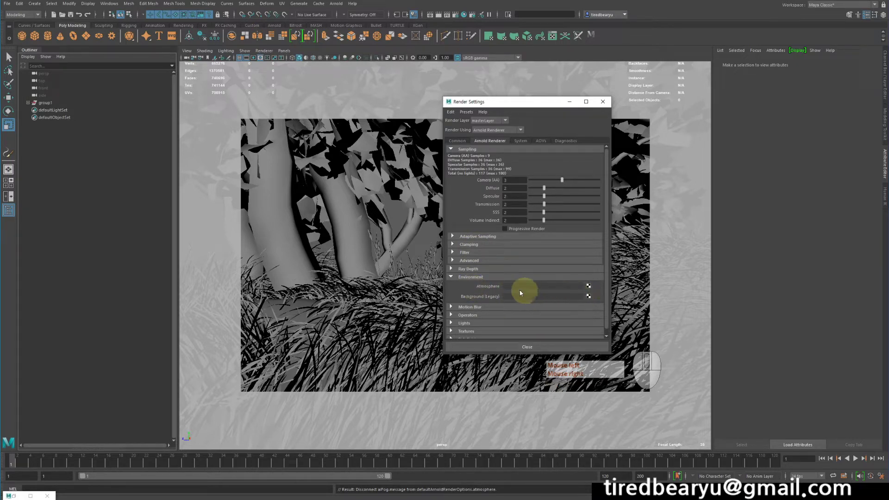
{"action": "left_click", "coordinate": [332, 6]}
{"action": "left_click", "coordinate": [349, 18]}
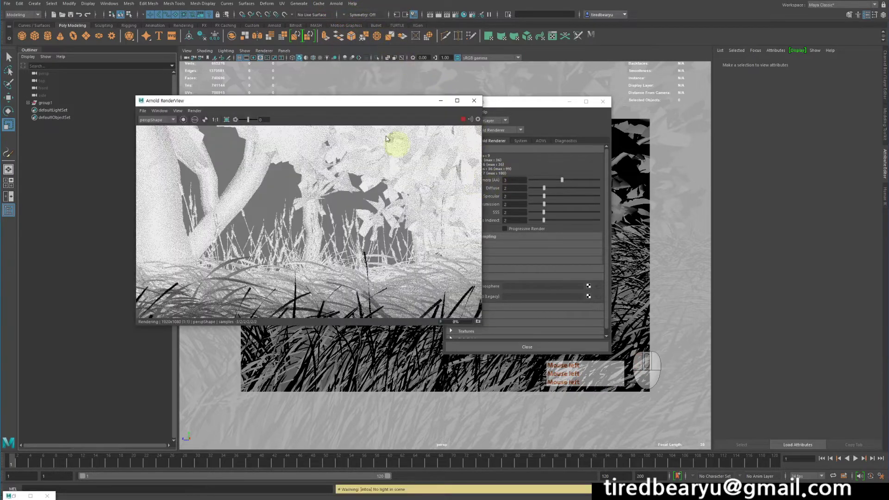
- Reposition the Arnold RenderView and stop the running render of the forest scene
{"action": "left_click", "coordinate": [273, 63]}
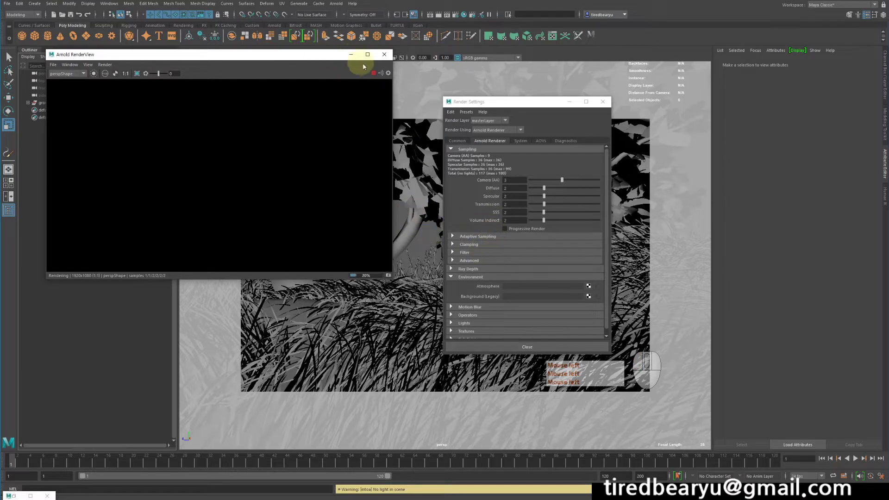
{"action": "left_click", "coordinate": [377, 77]}
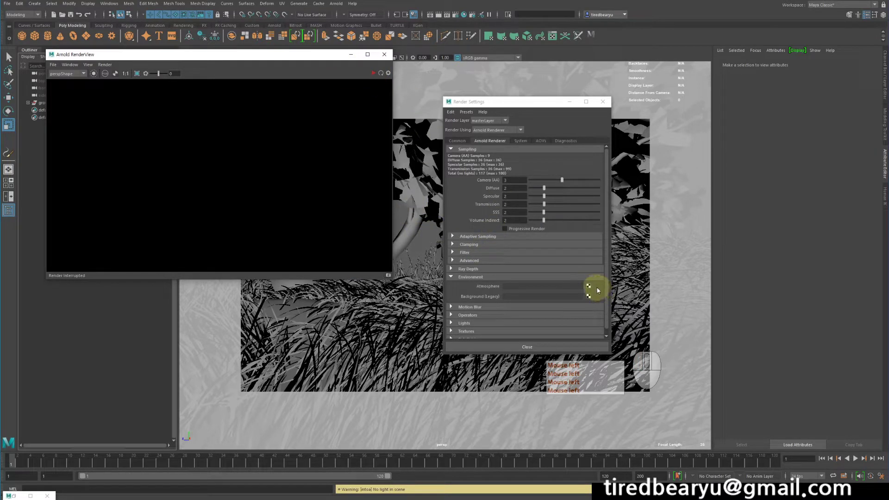
{"action": "left_click", "coordinate": [591, 290]}
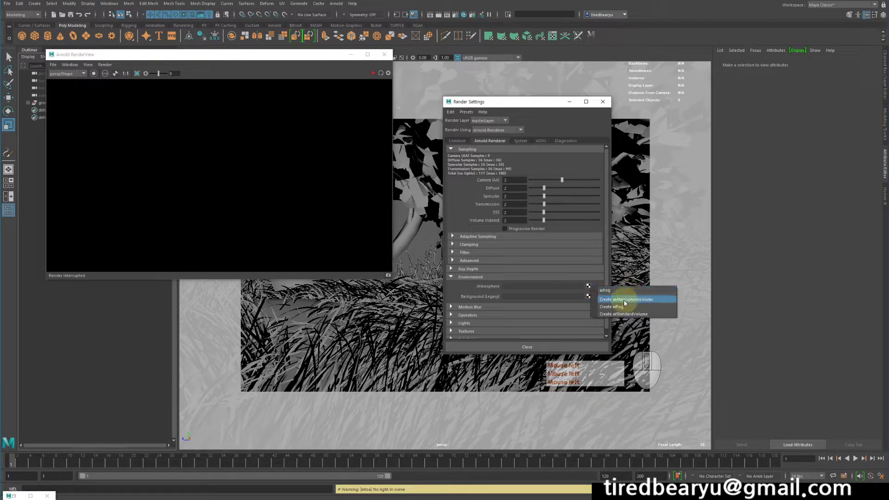
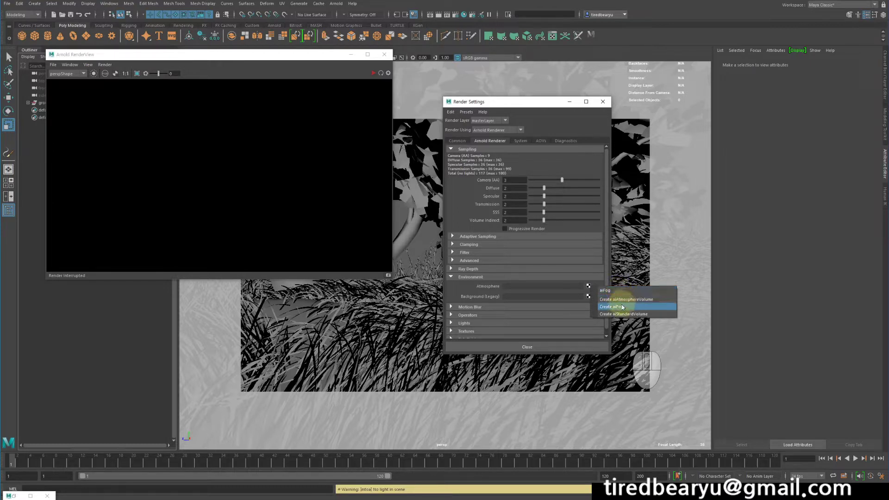
- Create a new aiFog1 as the scene atmosphere and show its attributes in the Attribute Editor
{"action": "left_click", "coordinate": [620, 310]}
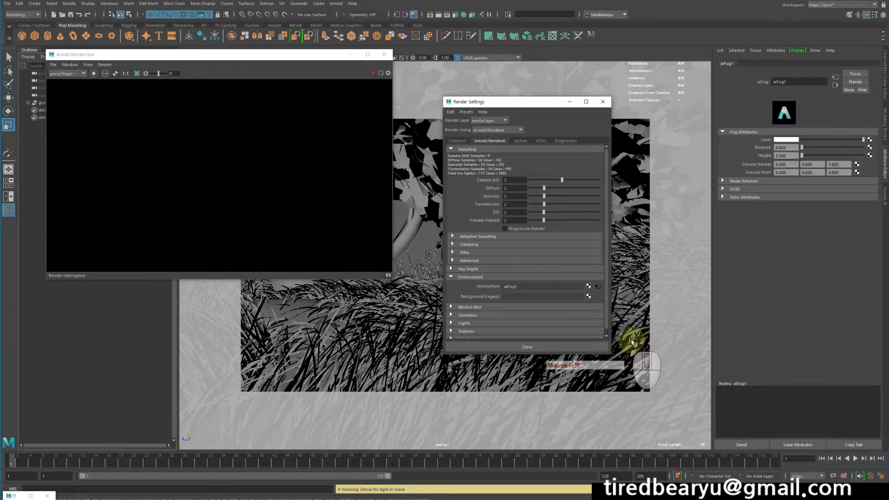
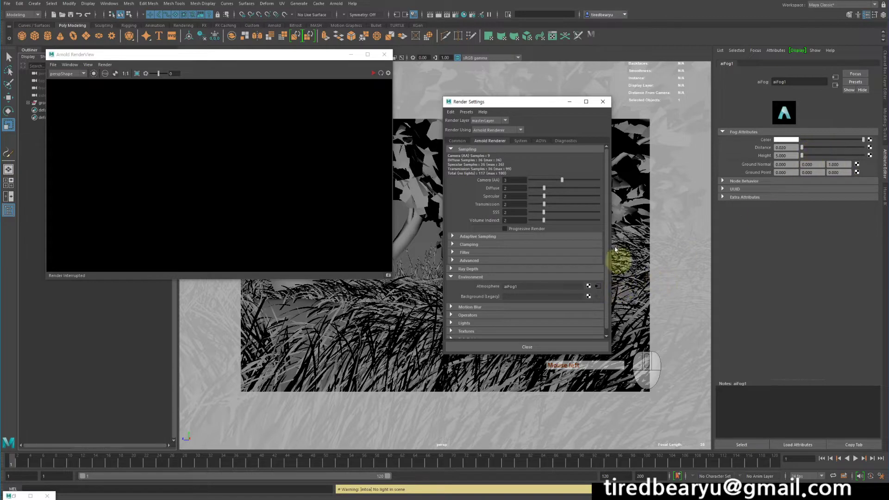
{"action": "left_click", "coordinate": [425, 245]}
{"action": "left_click", "coordinate": [540, 289]}
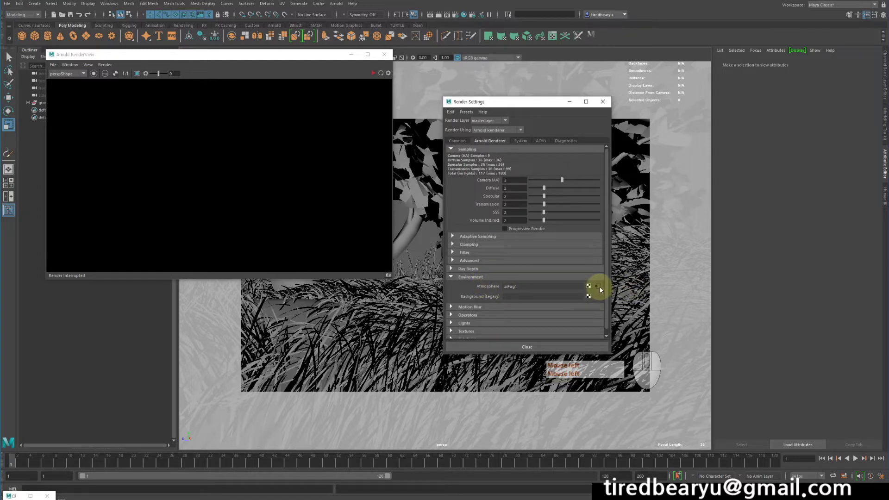
{"action": "left_click", "coordinate": [600, 289]}
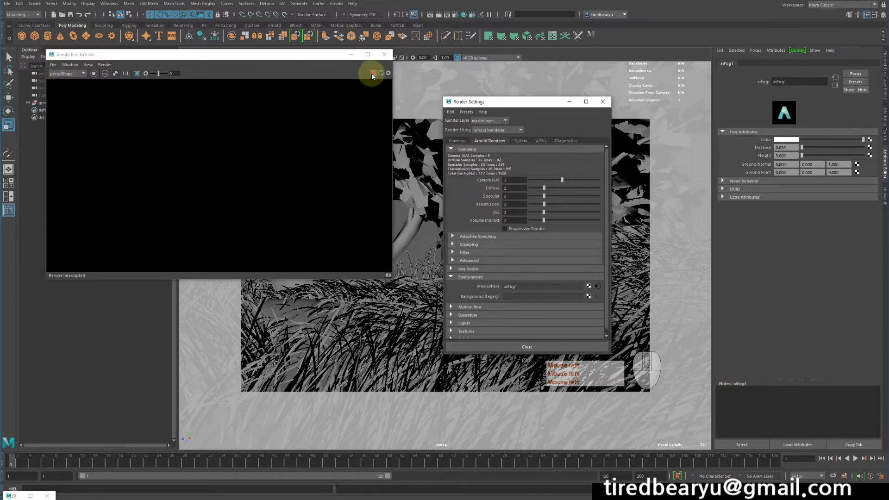
- Start an IPR render of the forest scene with the white aiFog1 applied
{"action": "left_click", "coordinate": [373, 77]}
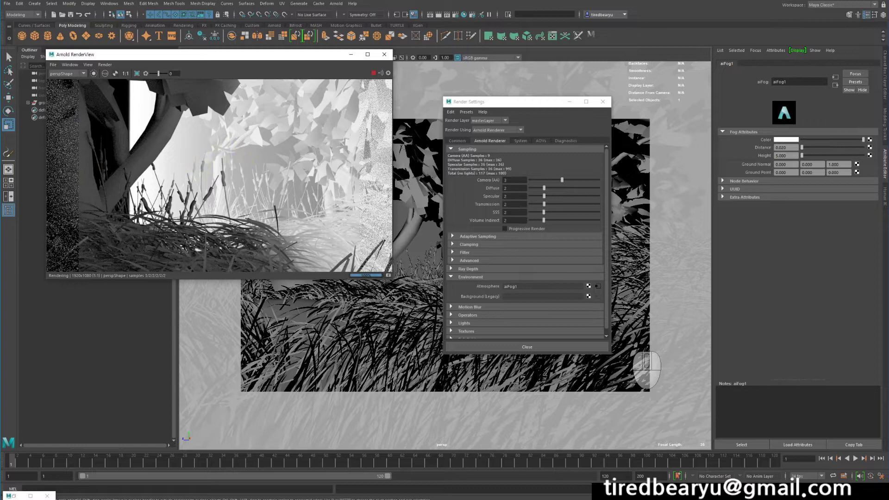
- Change the aiFog1 colour to purple so the forest render turns violet
{"action": "left_click", "coordinate": [789, 143]}
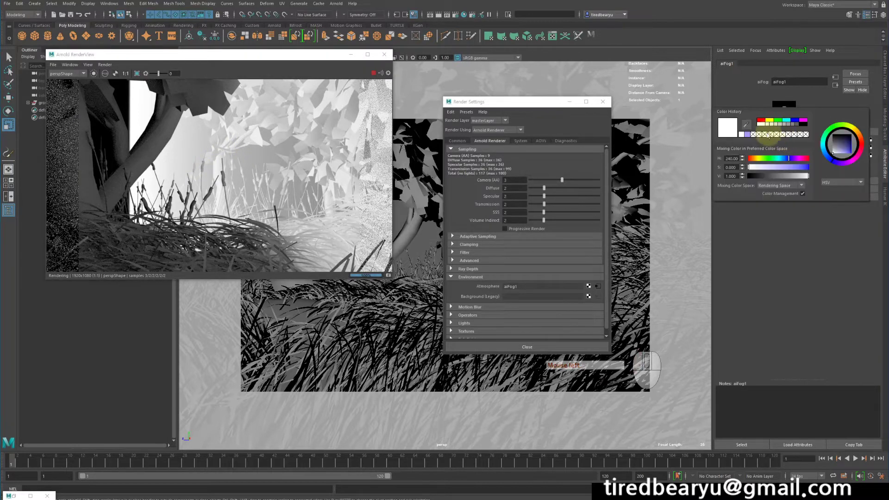
{"action": "left_click", "coordinate": [749, 138]}
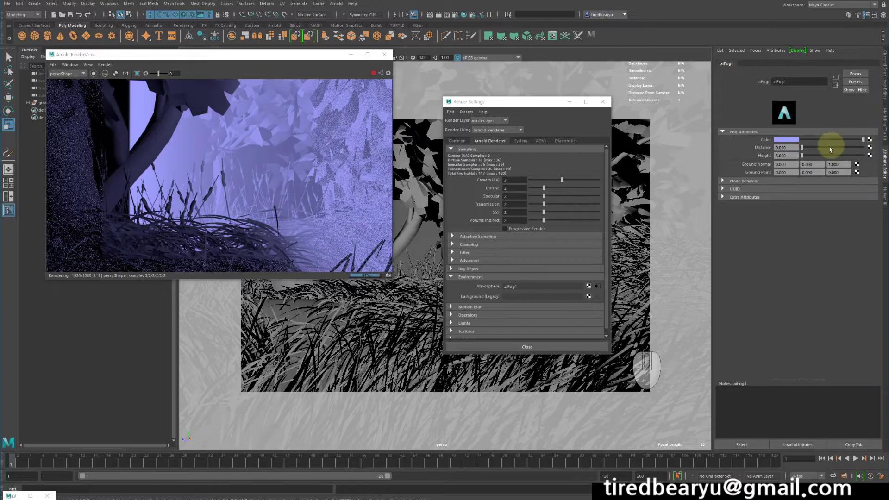
- Raise the aiFog1 distance well above 0.020 to thicken the purple fog in the render
{"action": "left_click", "coordinate": [818, 150]}
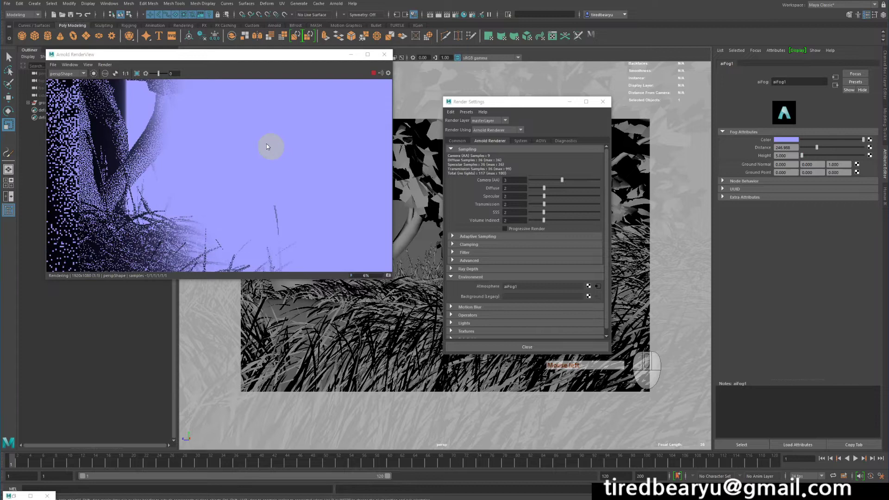
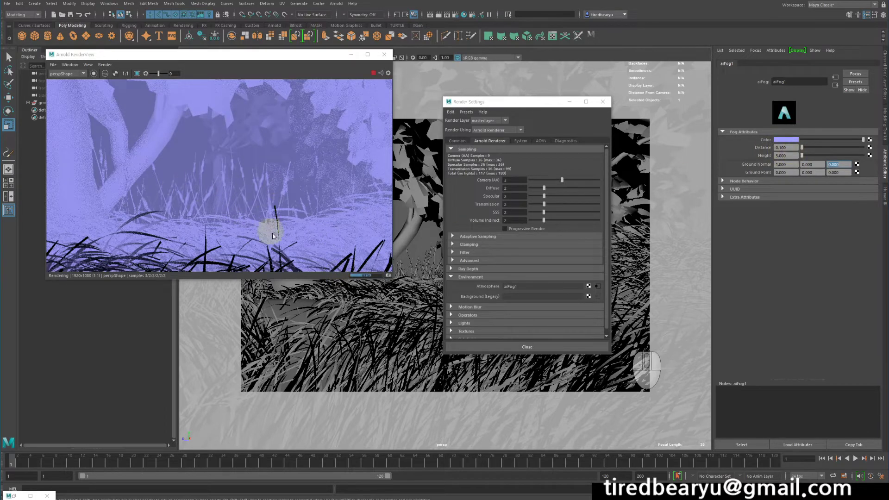
- Set aiFog1 distance to 0.100 and ground normal to 0, 1, 0 with height 5, letting the render refresh
{"action": "left_click", "coordinate": [816, 150]}
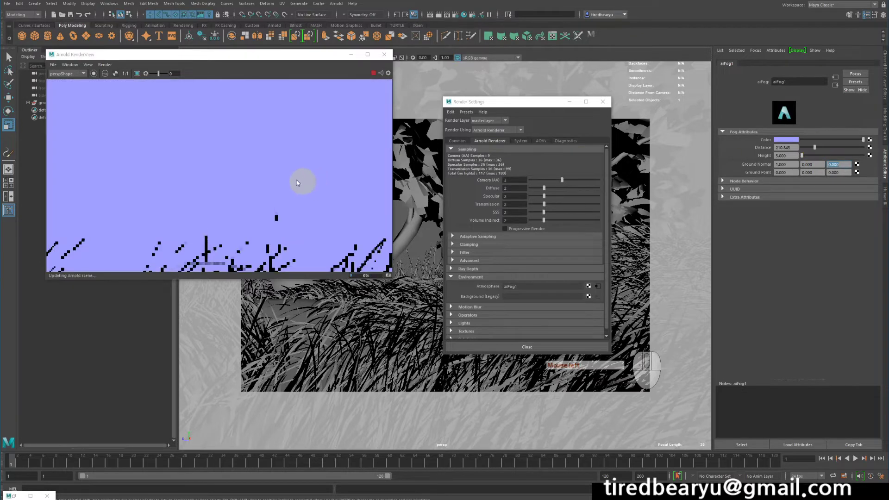
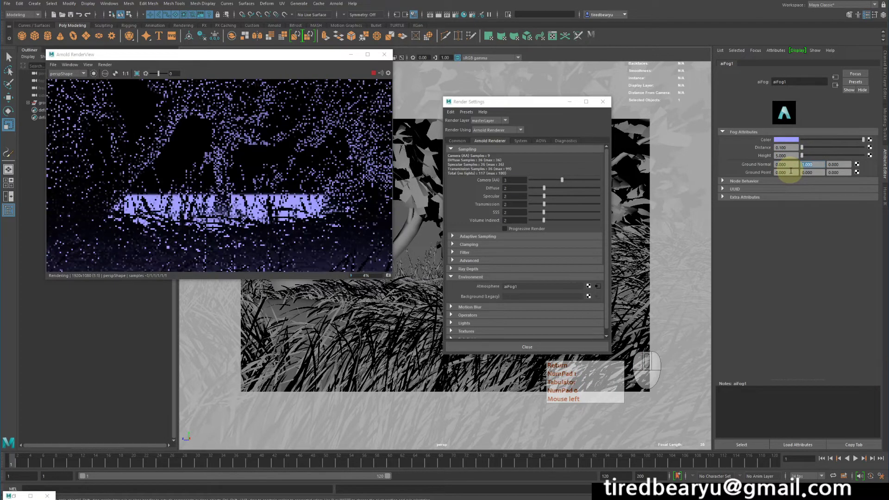
{"action": "key", "text": "Return"}
{"action": "key", "text": "KP_1"}
{"action": "key", "text": "Tab"}
{"action": "key", "text": "KP_0"}
{"action": "left_click", "coordinate": [839, 199]}
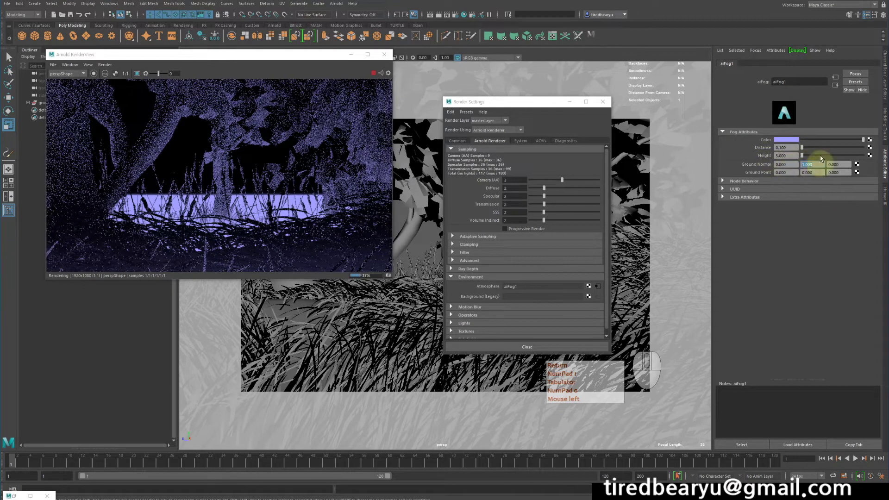
{"action": "key", "text": "Return"}
{"action": "key", "text": "KP_1"}
{"action": "key", "text": "Tab"}
{"action": "key", "text": "KP_0"}
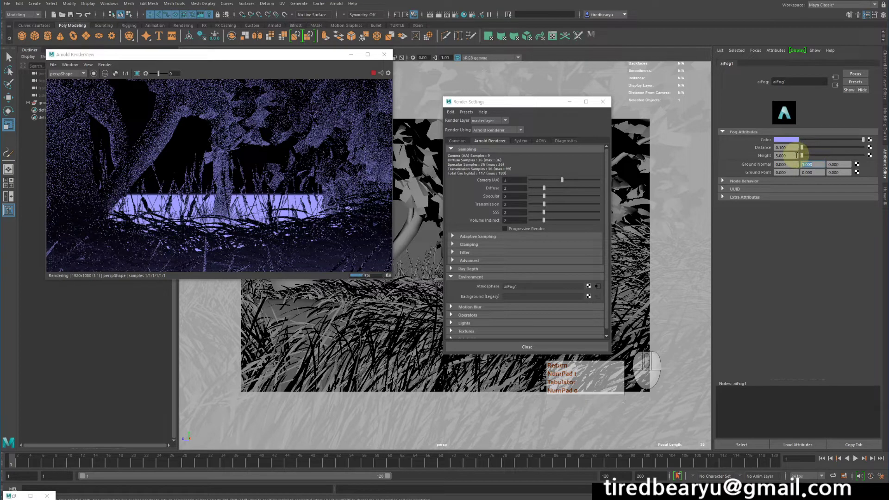
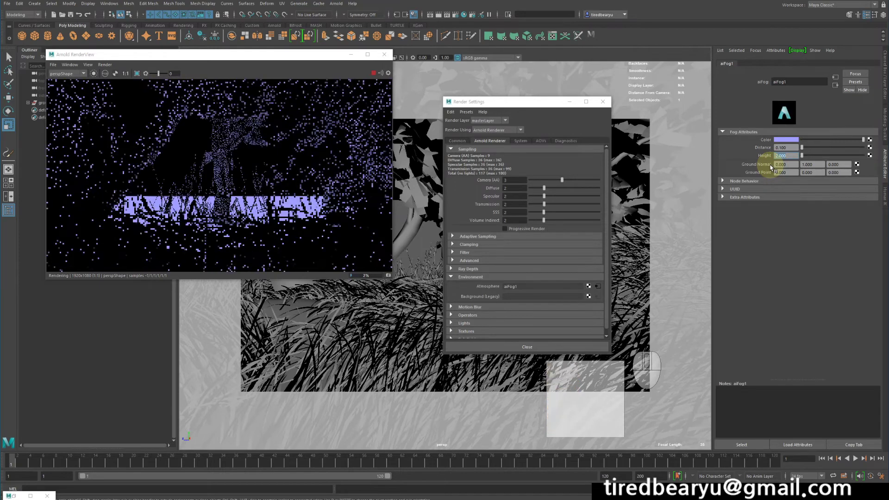
- Raise the aiFog1 height to 10 for a taller fog band
{"action": "key", "text": "Return"}
{"action": "key", "text": "KP_5"}
{"action": "key", "text": "Return"}
{"action": "key", "text": "KP_1"}
{"action": "key", "text": "KP_0"}
{"action": "key", "text": "Return"}
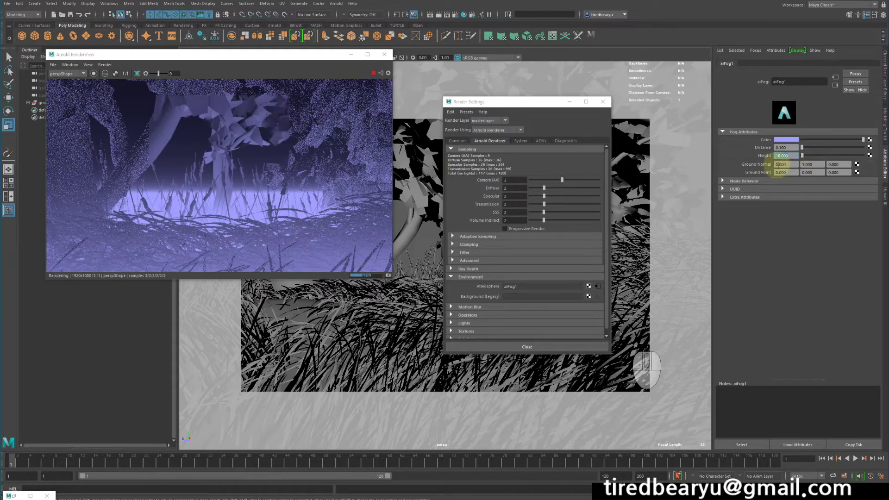
- Try a larger fog distance, then set the distance back to 0.1
{"action": "left_click", "coordinate": [827, 151]}
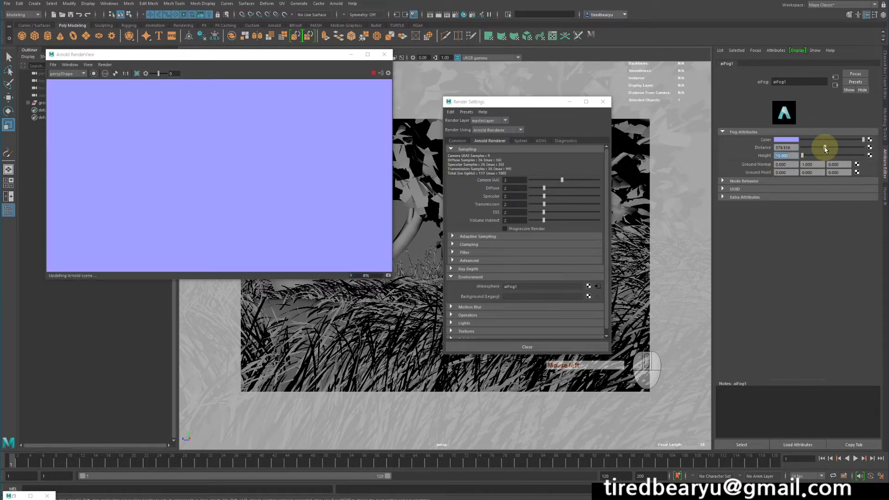
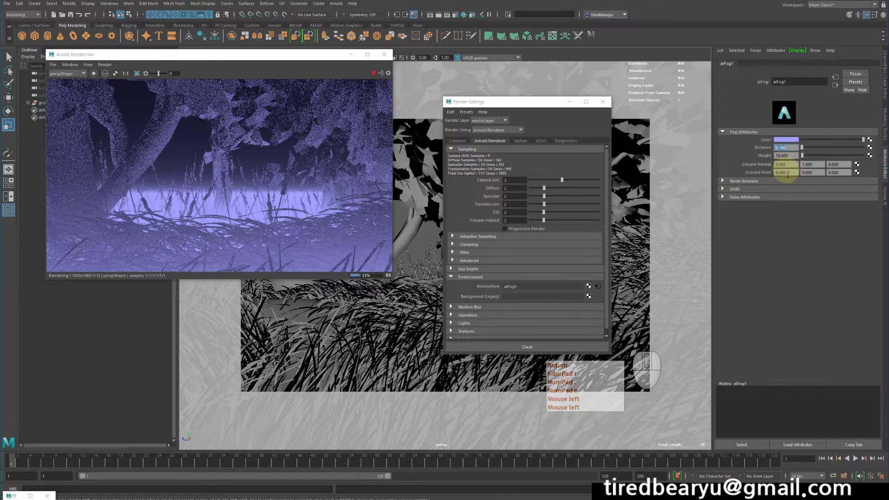
{"action": "key", "text": "Return"}
{"action": "key", "text": "KP_1"}
{"action": "key", "text": "KP_Decimal"}
{"action": "key", "text": "KP_0"}
{"action": "left_click", "coordinate": [801, 196]}
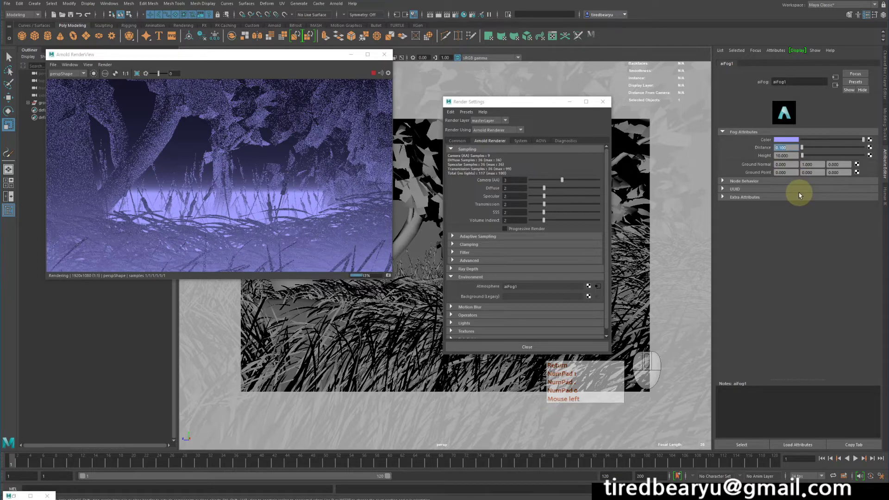
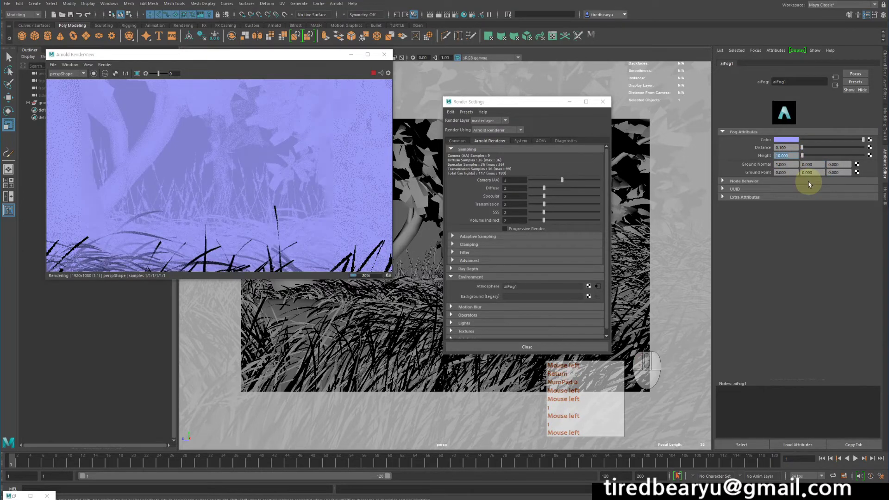
- Set the ground normal along X (1, 0, 0) with a tiny height of 0.1 and check the render
{"action": "key", "text": "KP_0"}
{"action": "key", "text": "Return"}
{"action": "left_click", "coordinate": [811, 185]}
{"action": "key", "text": "KP_1"}
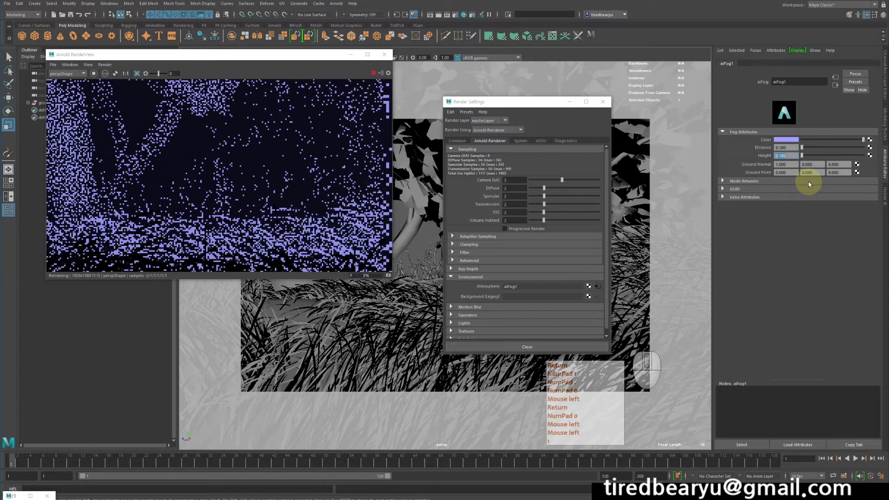
{"action": "key", "text": "Return"}
{"action": "key", "text": "KP_1"}
{"action": "key", "text": "KP_Decimal"}
{"action": "key", "text": "KP_0"}
{"action": "left_click", "coordinate": [811, 185]}
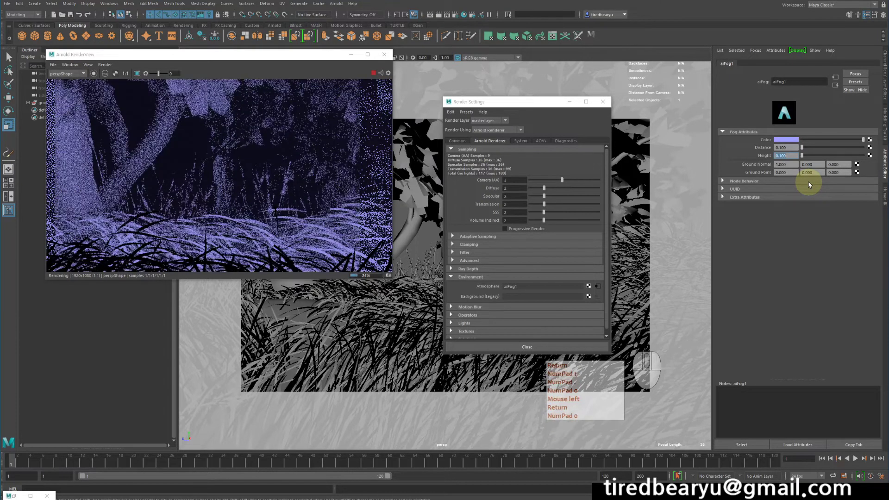
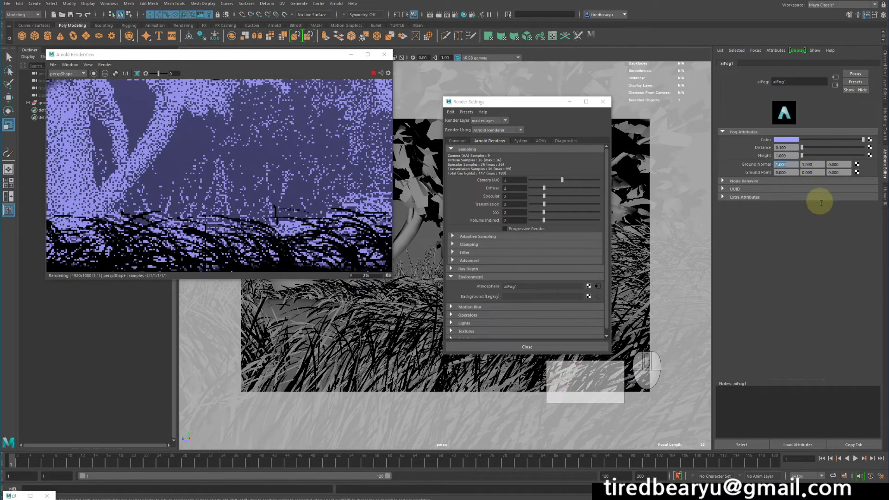
- Return the ground normal to 0, 1, 0 and restore a small fog height for a thin fog strip
{"action": "key", "text": "KP_0"}
{"action": "key", "text": "Return"}
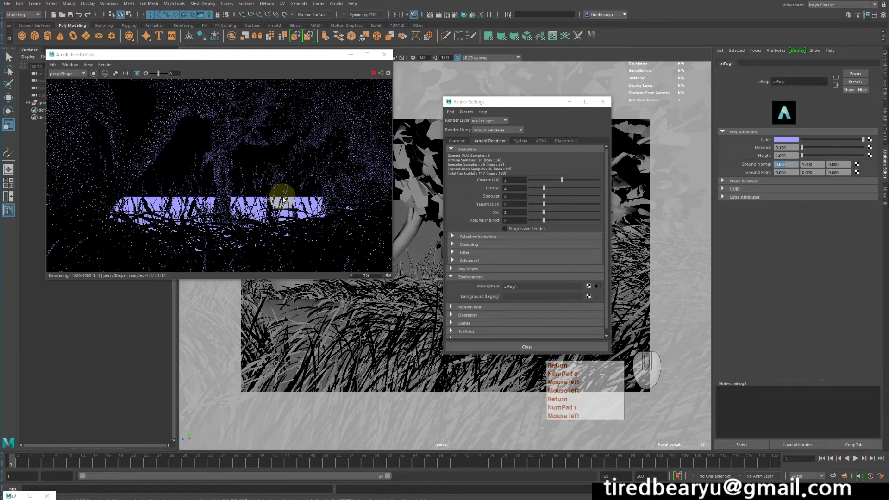
{"action": "key", "text": "Return"}
{"action": "key", "text": "KP_0"}
{"action": "left_click", "coordinate": [283, 183]}
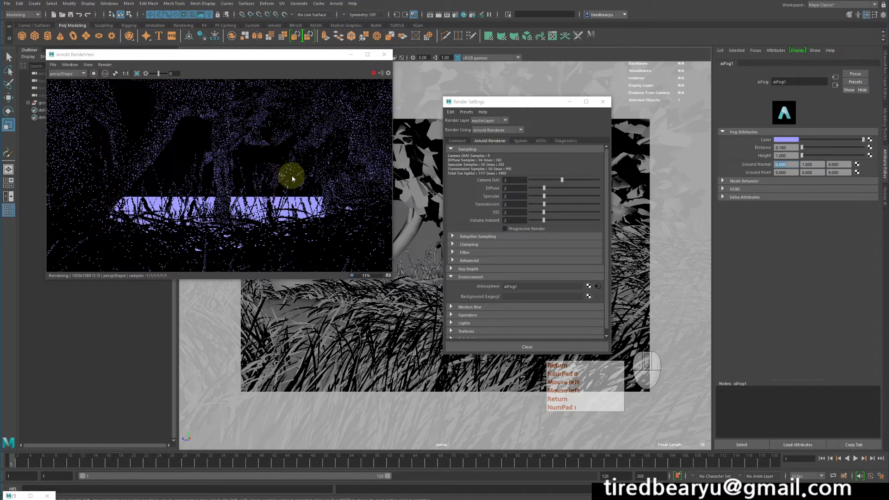
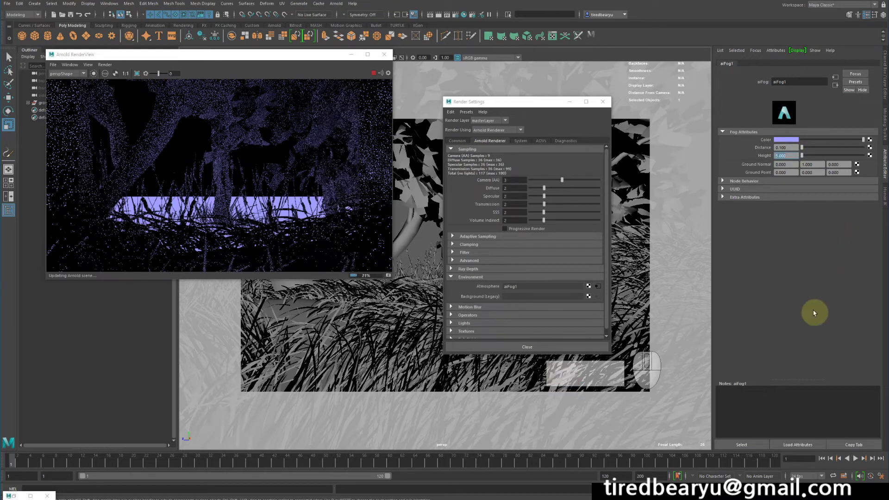
- Set aiFog1 Ground Point Y to 10 and watch the fog re-render
{"action": "key", "text": "Return"}
{"action": "key", "text": "KP_5"}
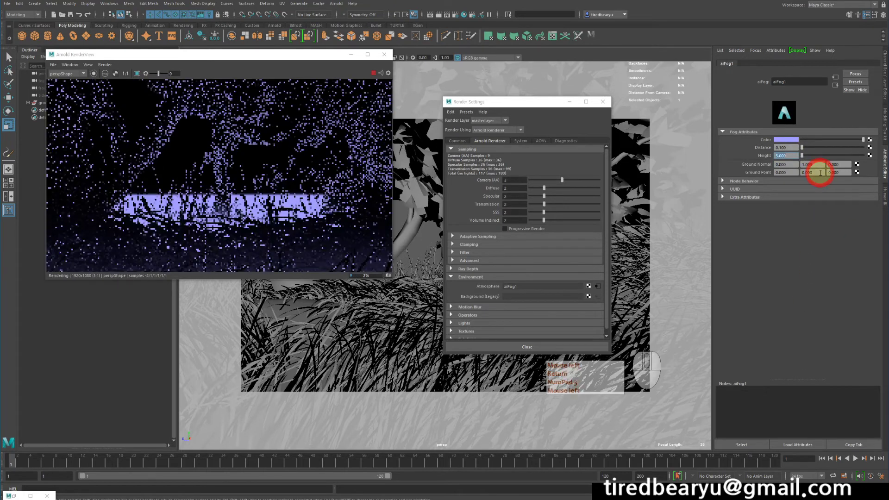
{"action": "key", "text": "KP_1"}
{"action": "key", "text": "KP_0"}
{"action": "key", "text": "Return"}
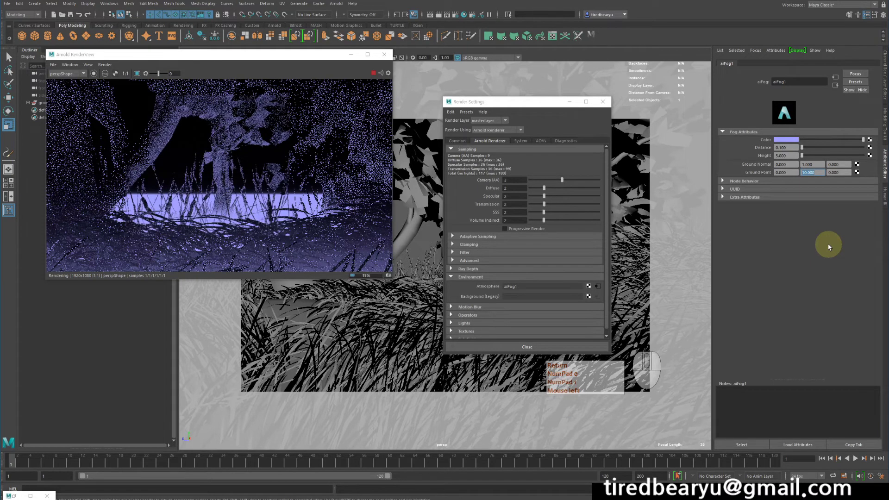
{"action": "key", "text": "KP_1"}
- Raise Ground Point Y to 50 for a taller purple fog layer
{"action": "left_click", "coordinate": [829, 248]}
{"action": "key", "text": "KP_5"}
{"action": "key", "text": "Return"}
{"action": "key", "text": "KP_0"}
{"action": "key", "text": "KP_1"}
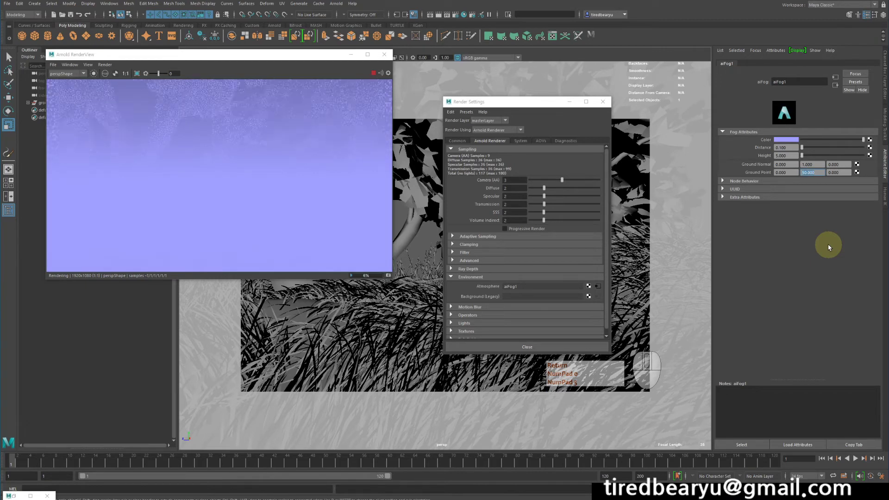
- Raise Ground Point Y to 100 so lavender fog fills the sky above the grass
{"action": "key", "text": "KP_1"}
{"action": "key", "text": "KP_0"}
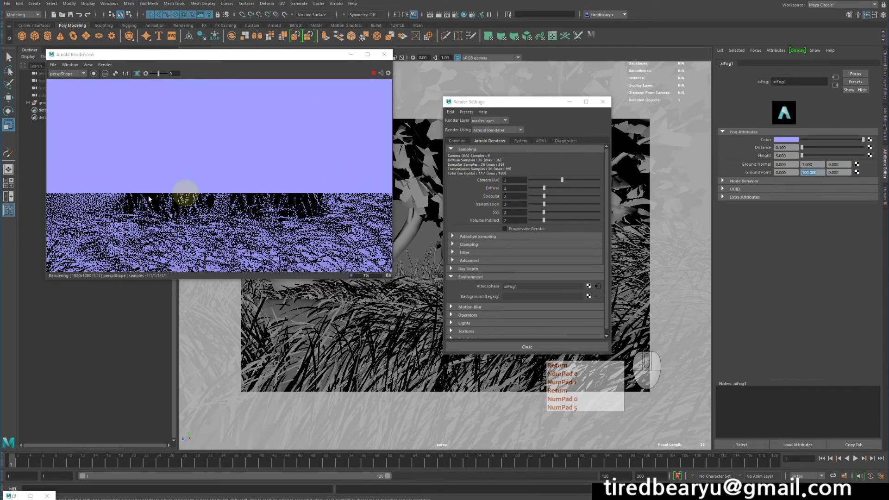
{"action": "key", "text": "Return"}
{"action": "key", "text": "KP_0"}
{"action": "key", "text": "KP_1"}
{"action": "key", "text": "Return"}
{"action": "key", "text": "KP_1"}
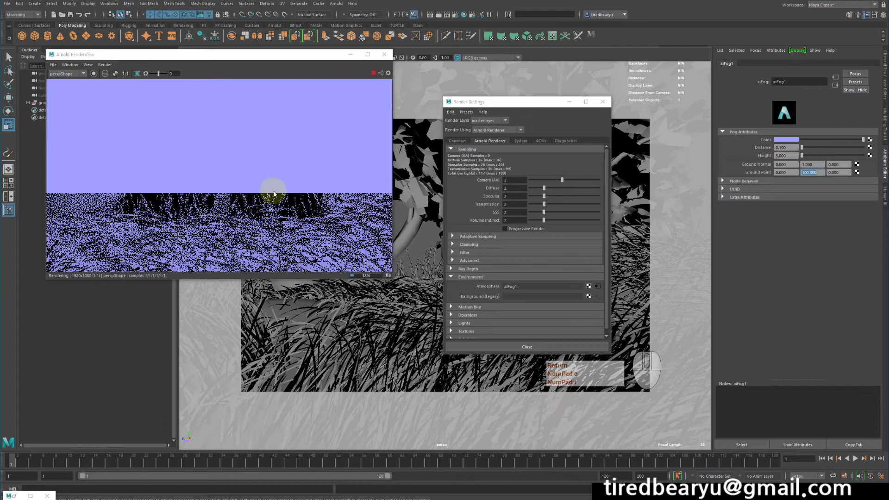
{"action": "key", "text": "Return"}
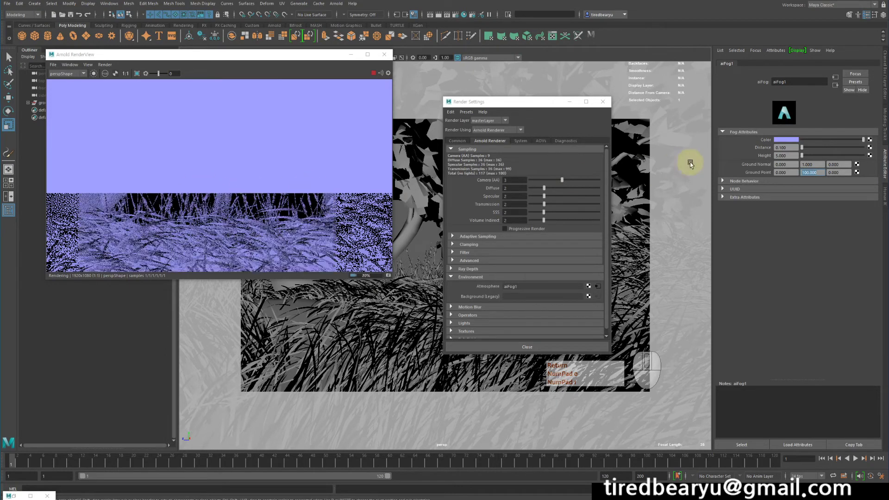